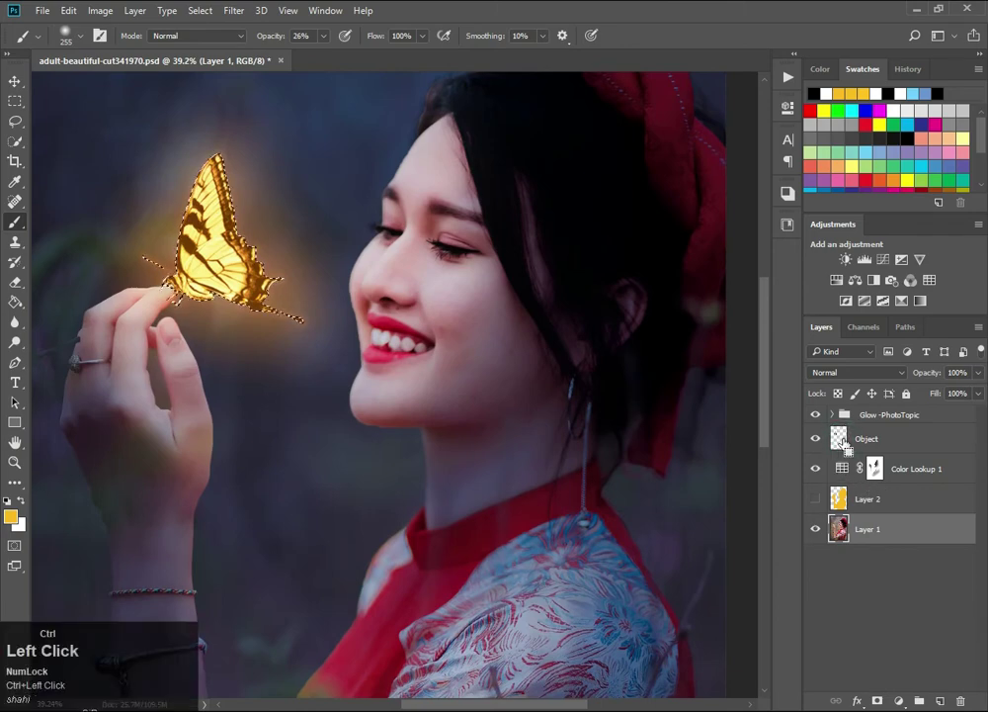
# - Clear the selection around the glowing butterfly
pyautogui.press('ctrl+d')
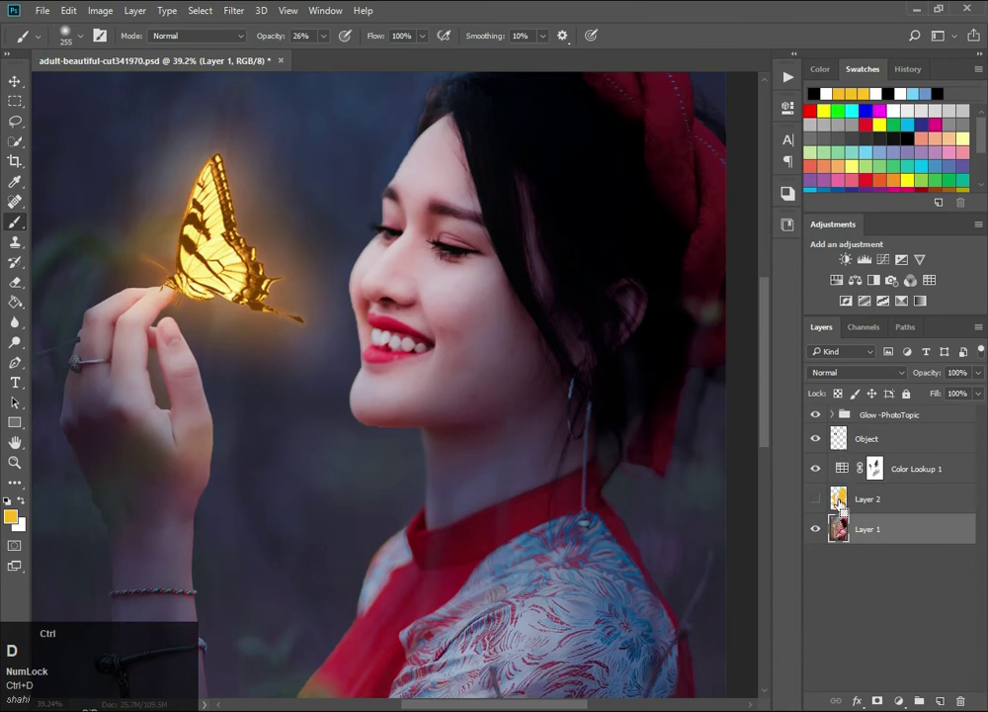
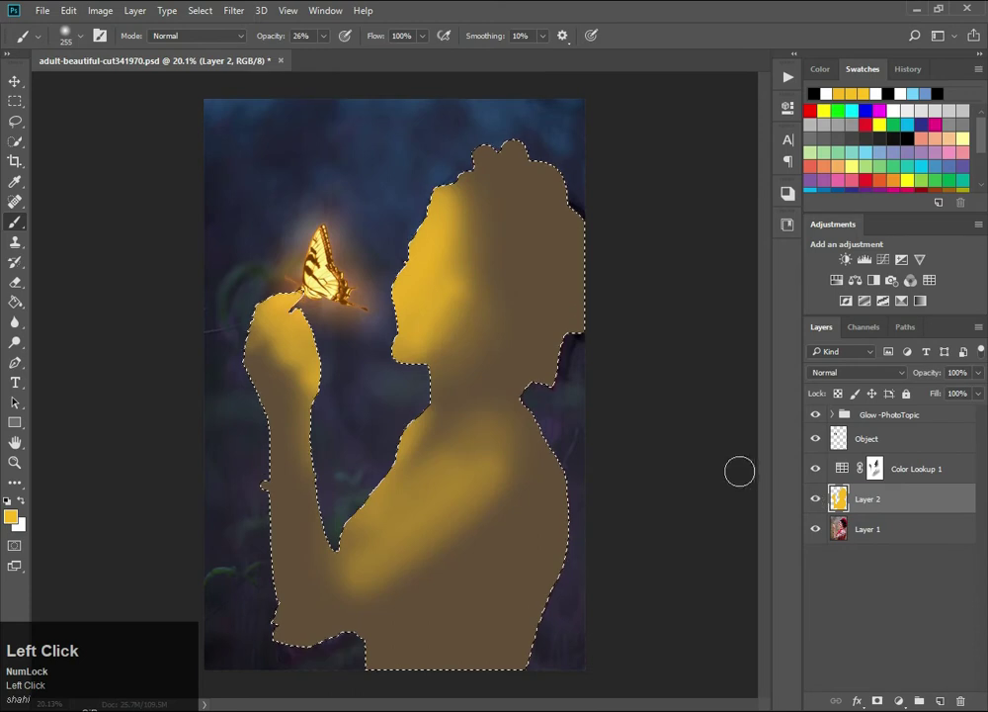
# - Clear the woman selection, set the golden paint layer to Color blend and bring up its Layer Style
pyautogui.click(819, 500)
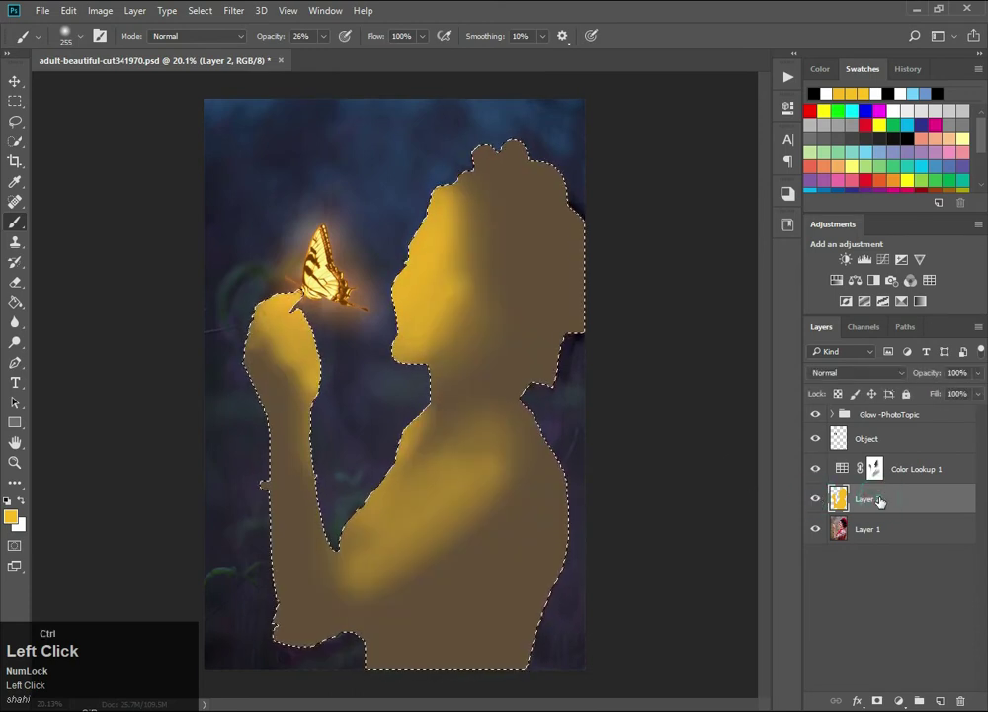
pyautogui.press('ctrl+d')
pyautogui.doubleClick(848, 377)
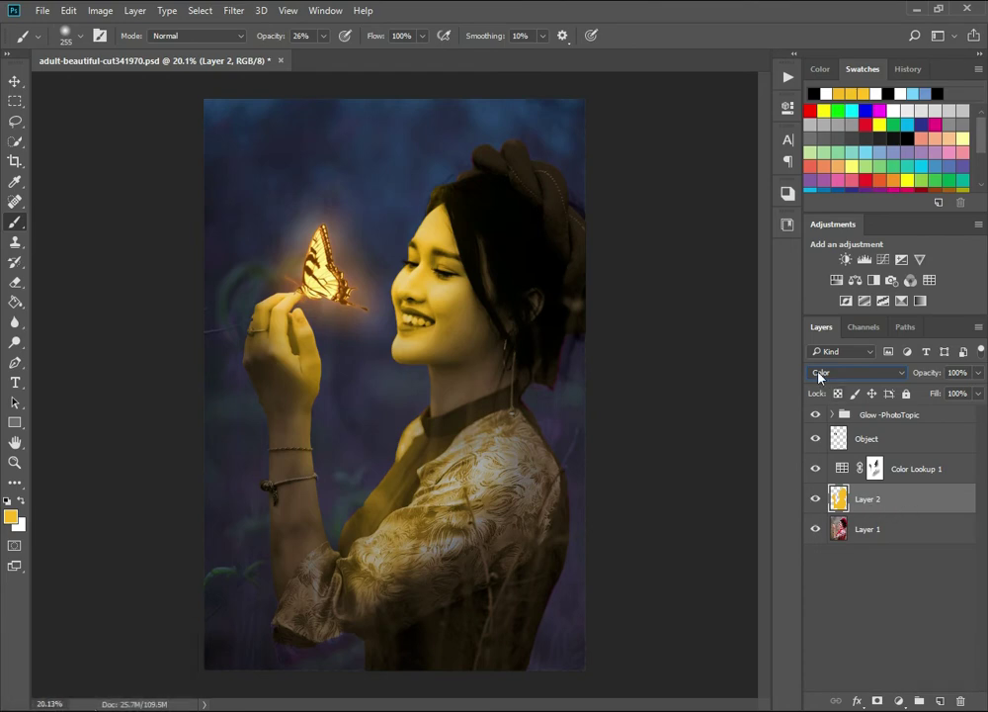
pyautogui.click(929, 500)
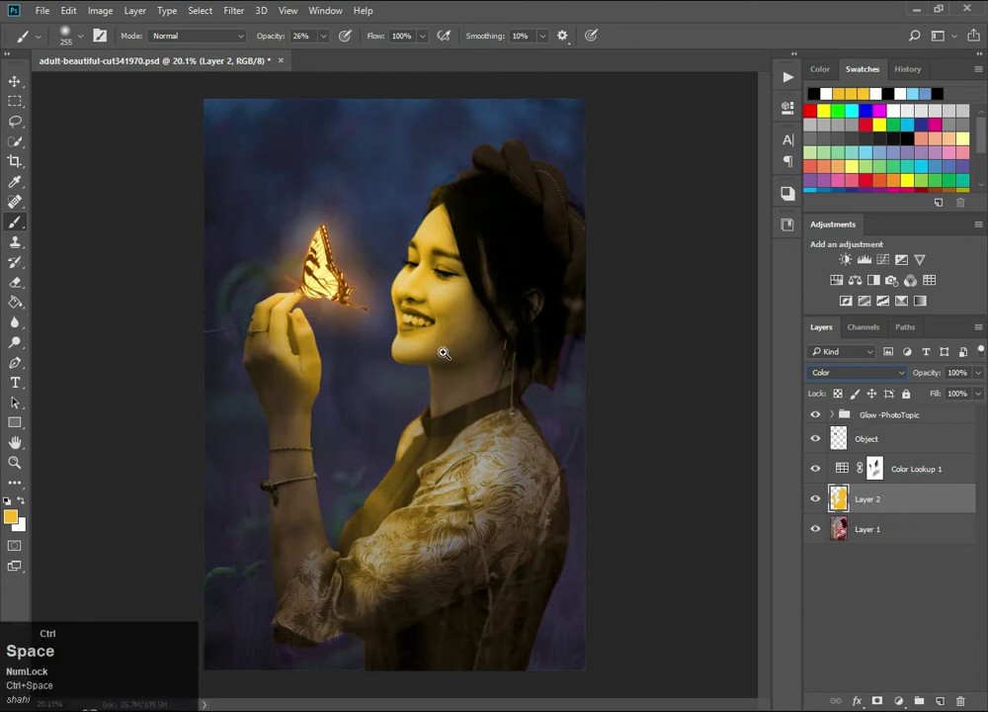
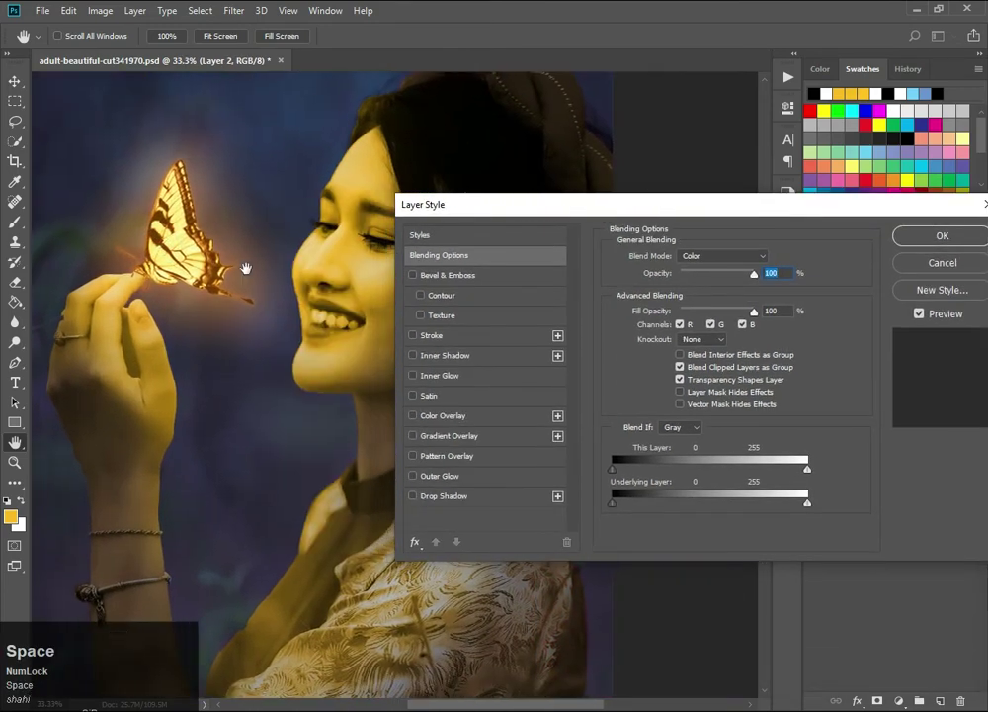
# - Split Underlying Layer Blend If to 151/236 so gold shows only on brighter skin
pyautogui.press('space')
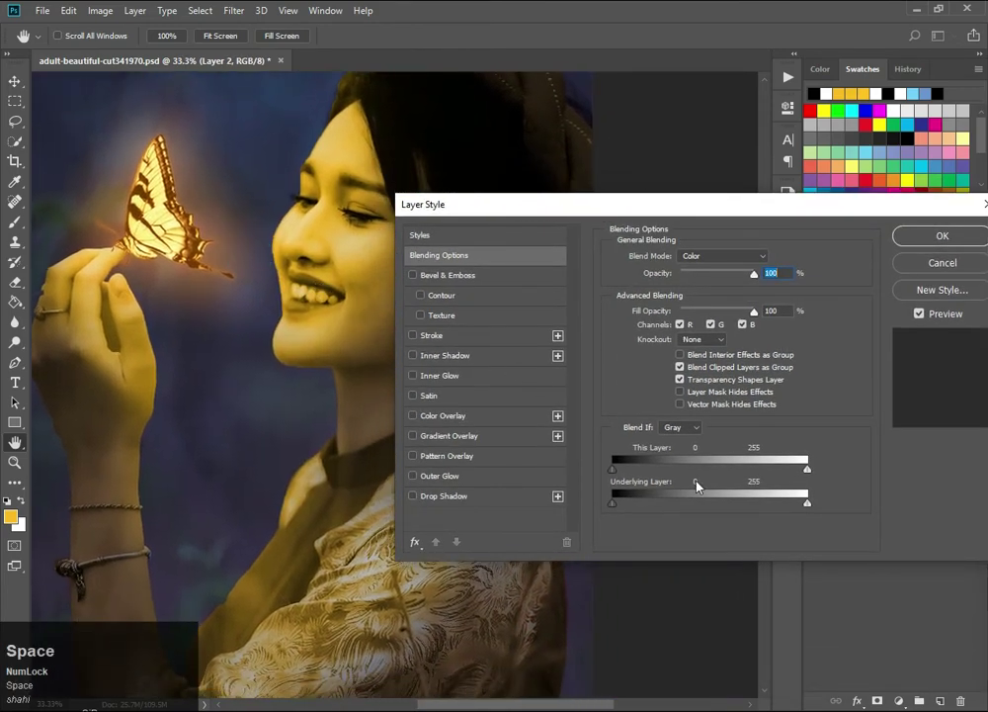
pyautogui.moveTo(618, 505); pyautogui.dragTo(730, 504)
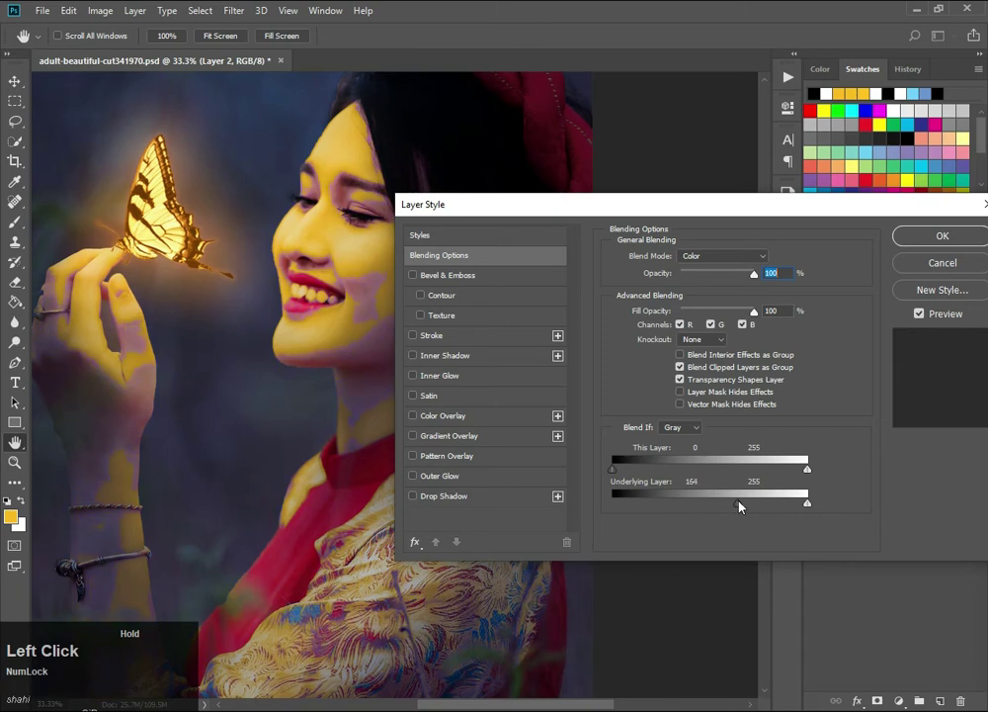
pyautogui.moveTo(740, 504); pyautogui.dragTo(929, 391)
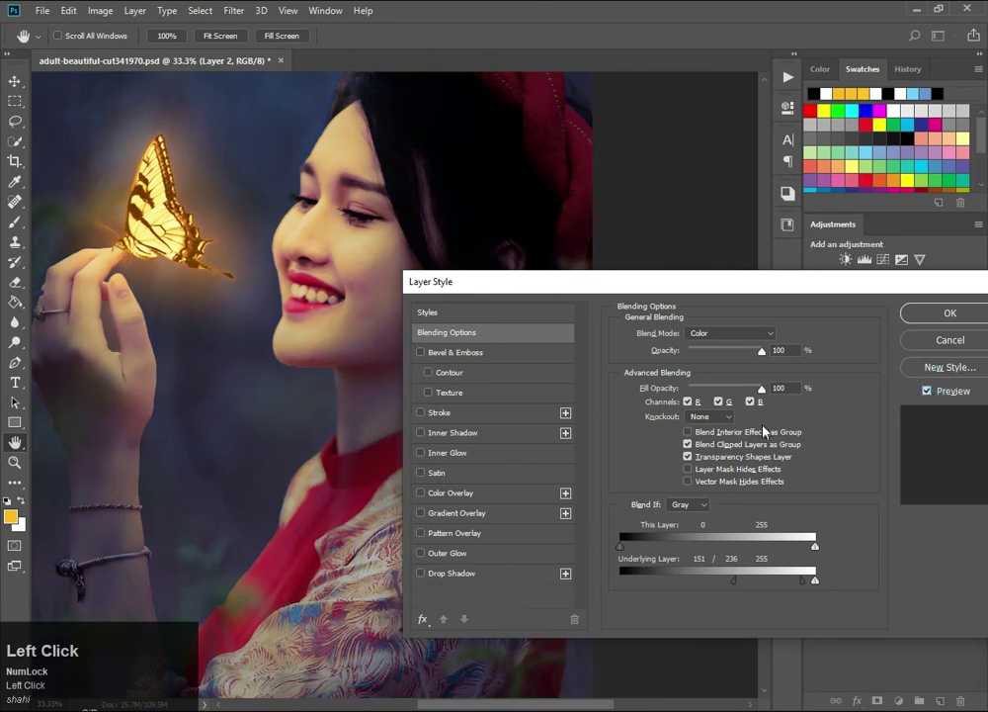
pyautogui.moveTo(766, 352); pyautogui.dragTo(924, 319)
# - Reduce the golden layer to 83% opacity and 76% fill and compare before/after
pyautogui.scroll(-3)
pyautogui.scroll(3)
pyautogui.click(825, 499)
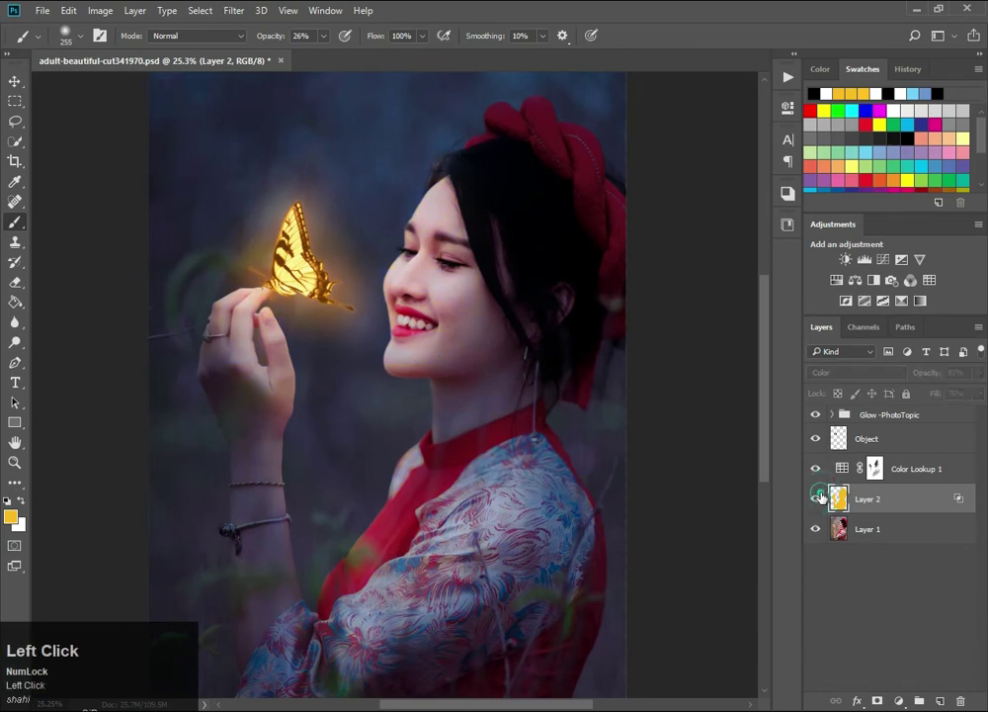
# - Add a Color Balance adjustment under the golden layer for warming the midtones
pyautogui.scroll(3)
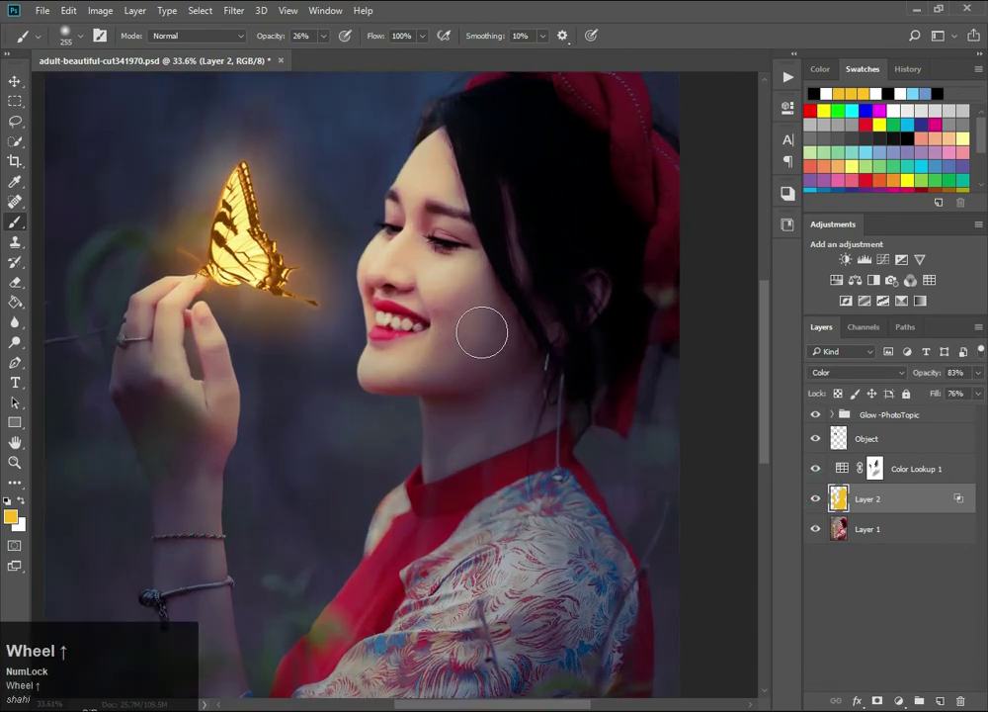
pyautogui.scroll(-3)
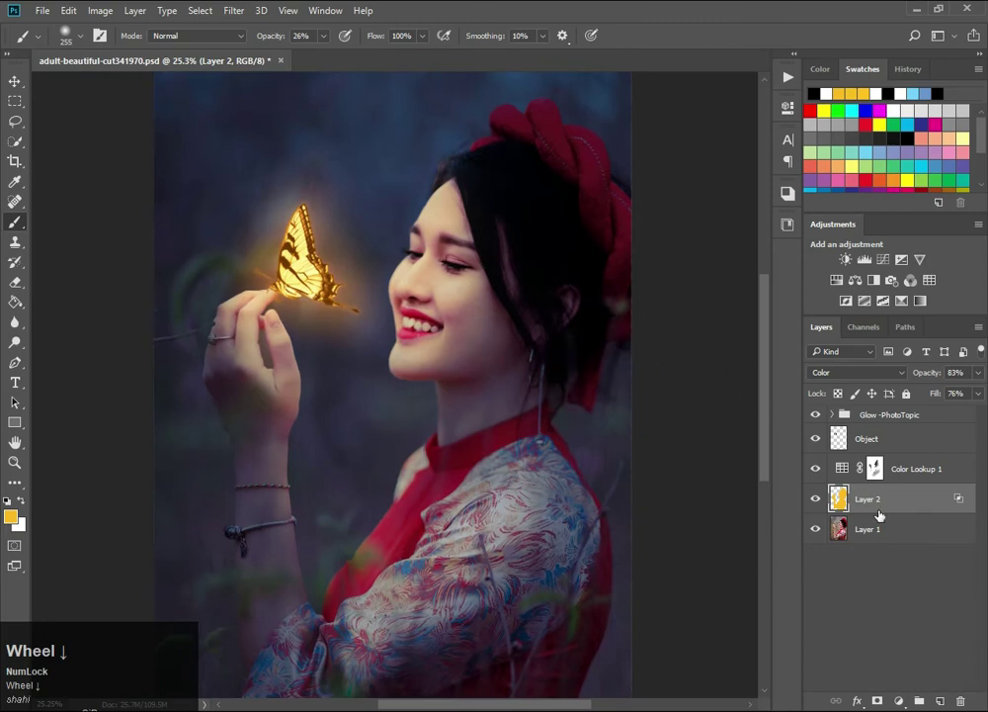
# - Shift midtones Yellow-Blue to -19, then invert the mask to hide the warming everywhere
pyautogui.moveTo(882, 529); pyautogui.dragTo(783, 115)
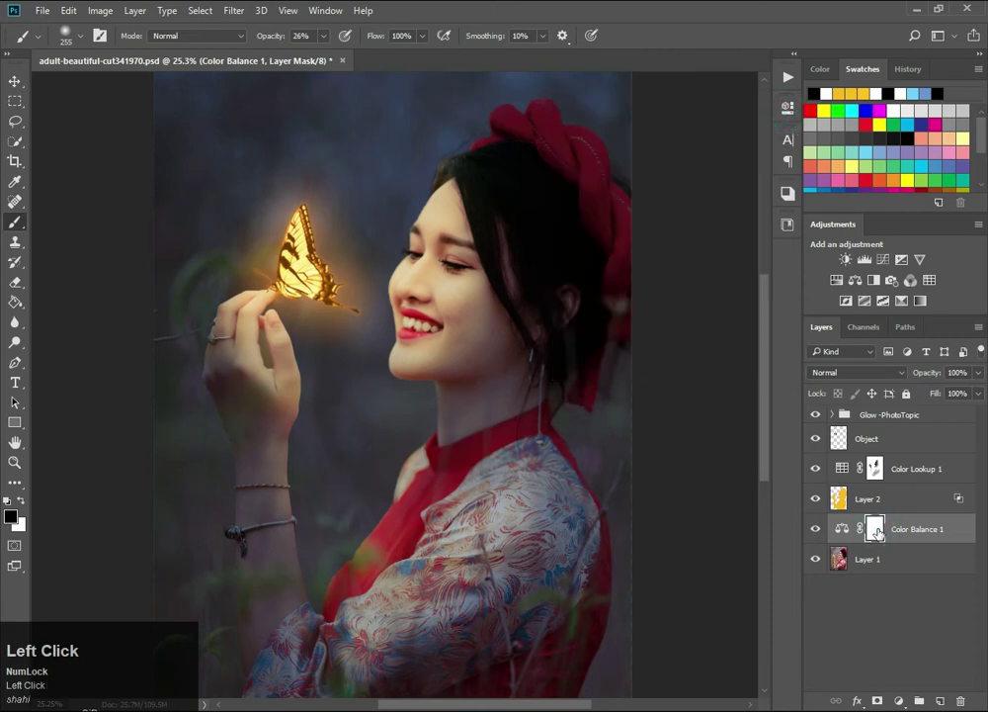
pyautogui.press('x')
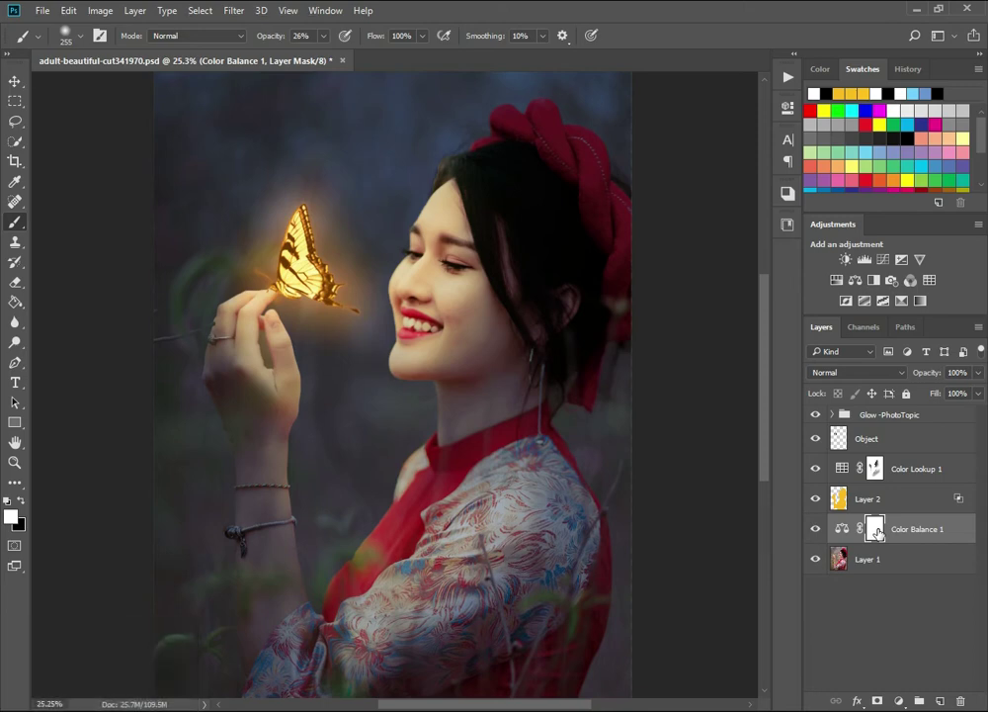
pyautogui.press('ctrl+x')
pyautogui.scroll(3)
# - Set up a large soft white brush at about two-thirds strength to paint the face and hand back in
pyautogui.press('b')
pyautogui.moveTo(450, 349); pyautogui.dragTo(324, 38)
pyautogui.click(324, 37)
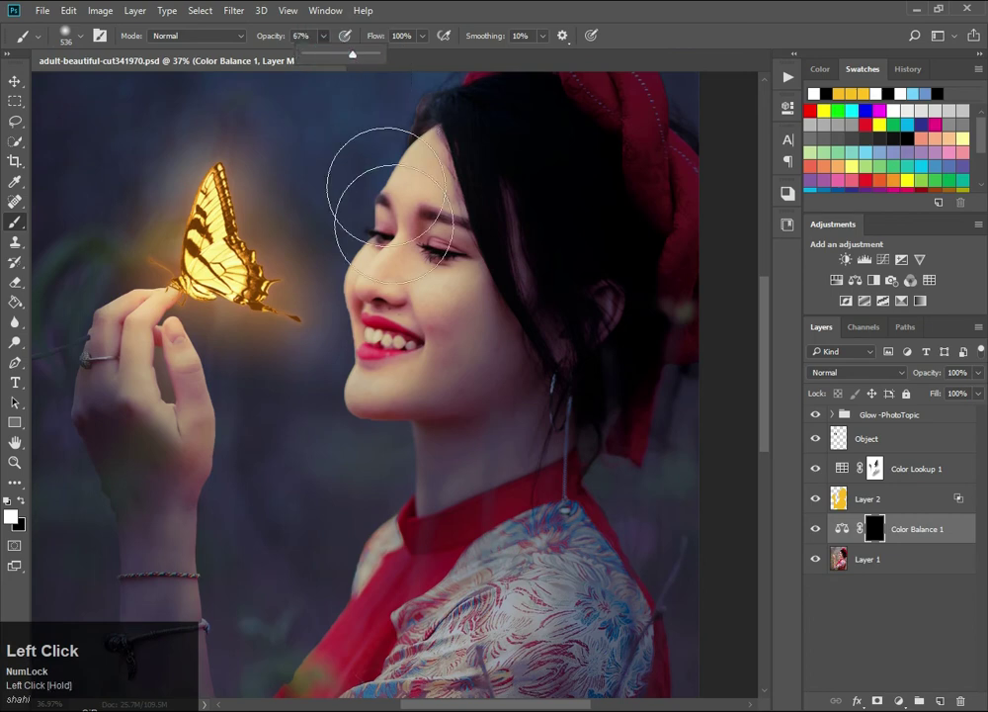
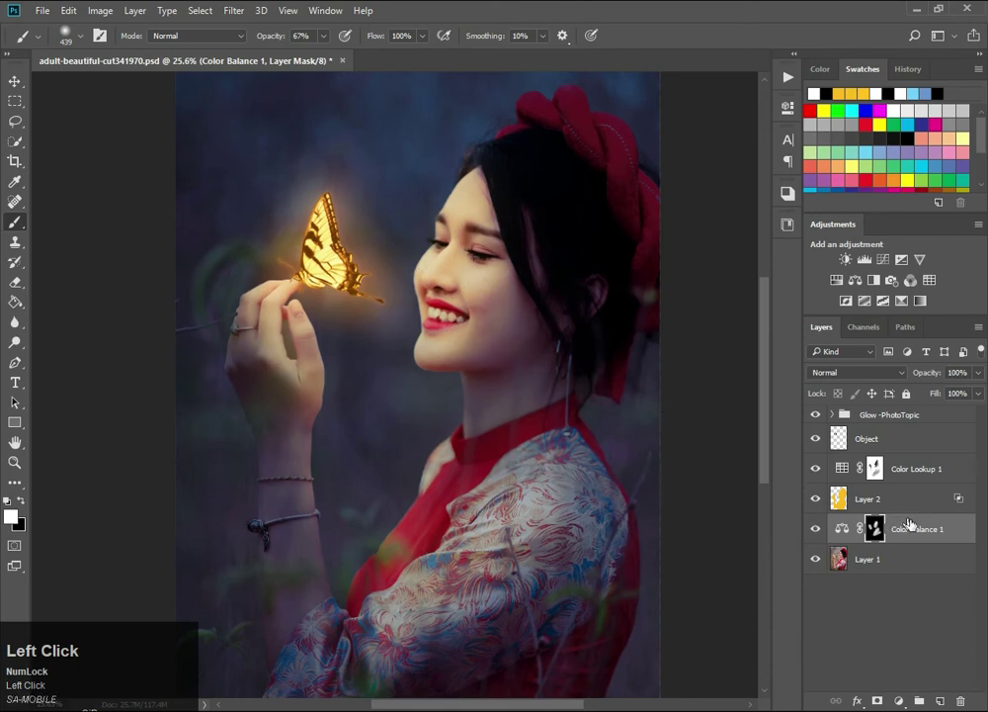
# - Fill Layer 3 with 50% gray and set it to Soft Light above the golden layer
pyautogui.click(917, 526)
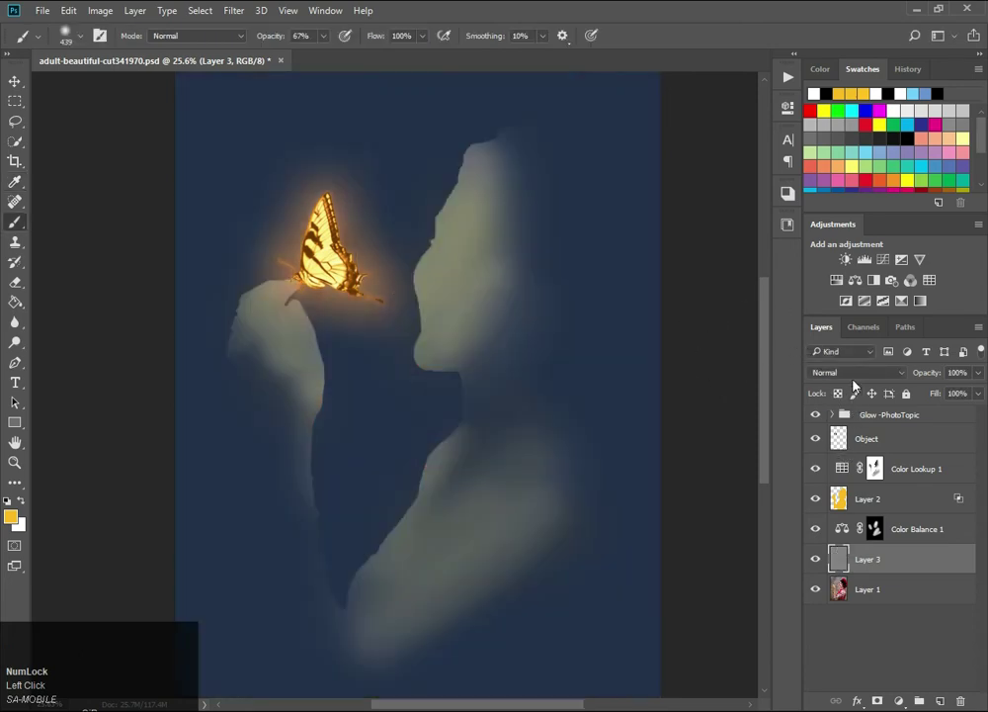
pyautogui.click(861, 378)
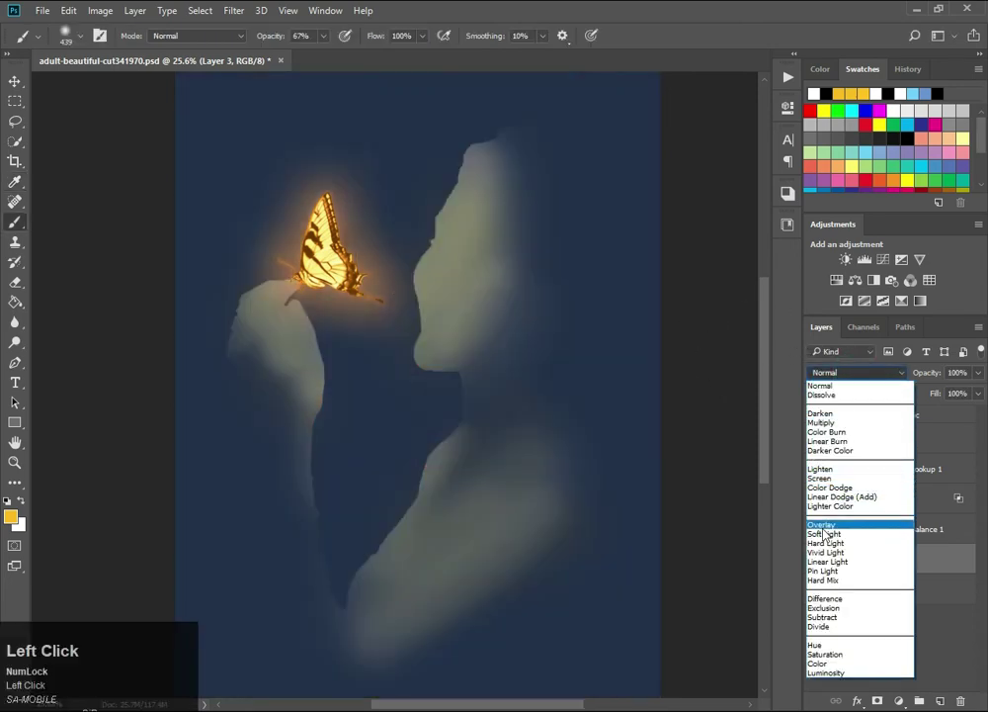
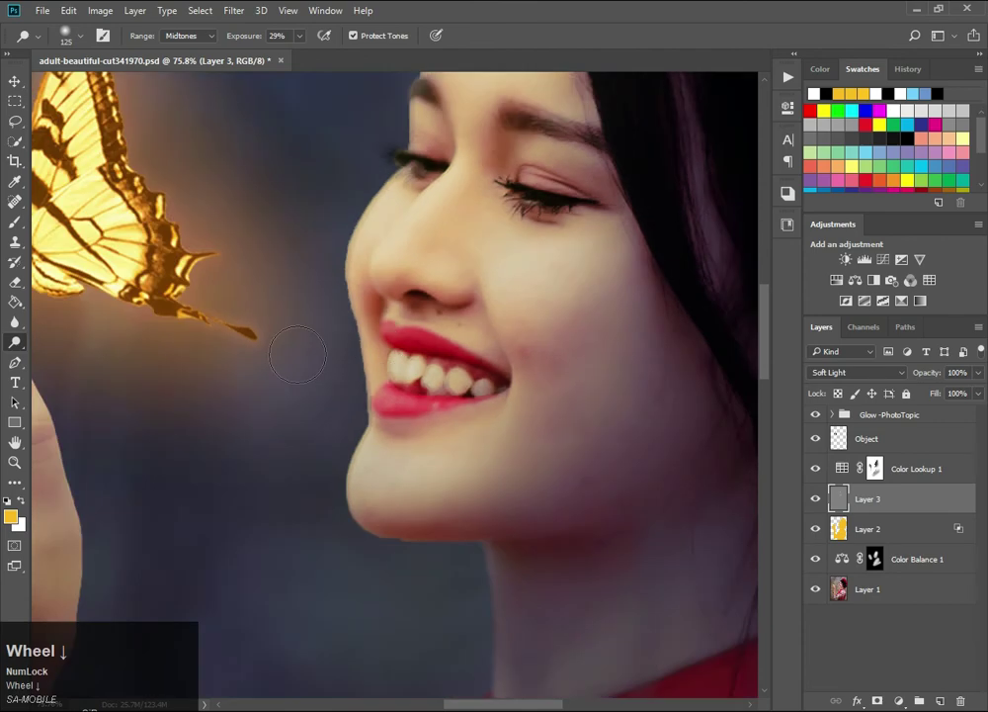
# - Dodge light onto the face and hand within the woman's outline and lower the layer to 87% opacity
pyautogui.scroll(3)
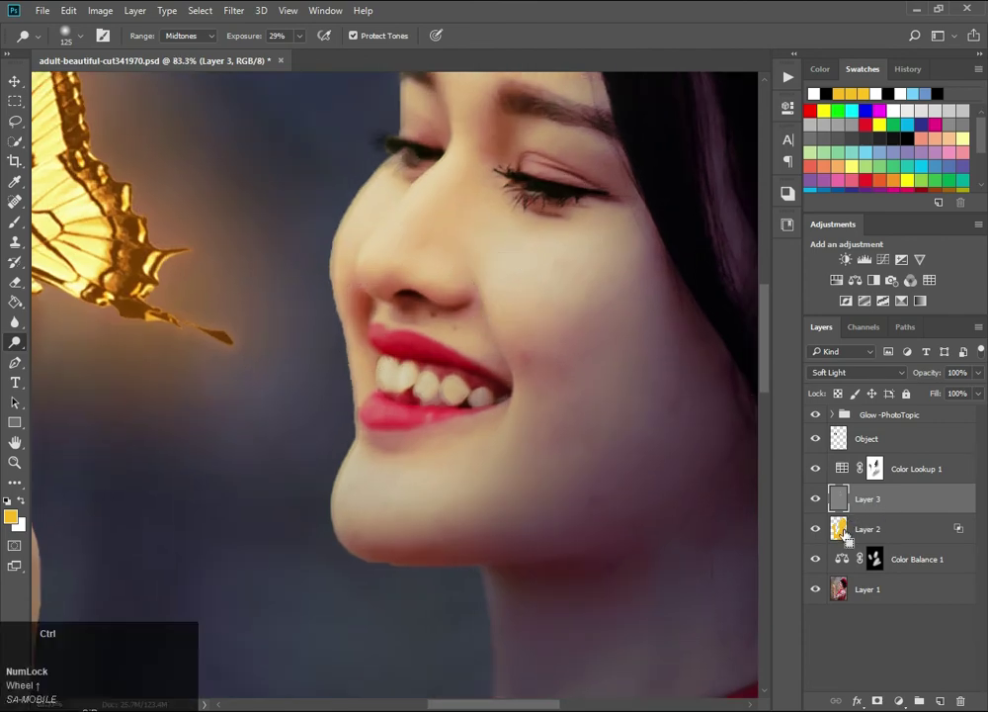
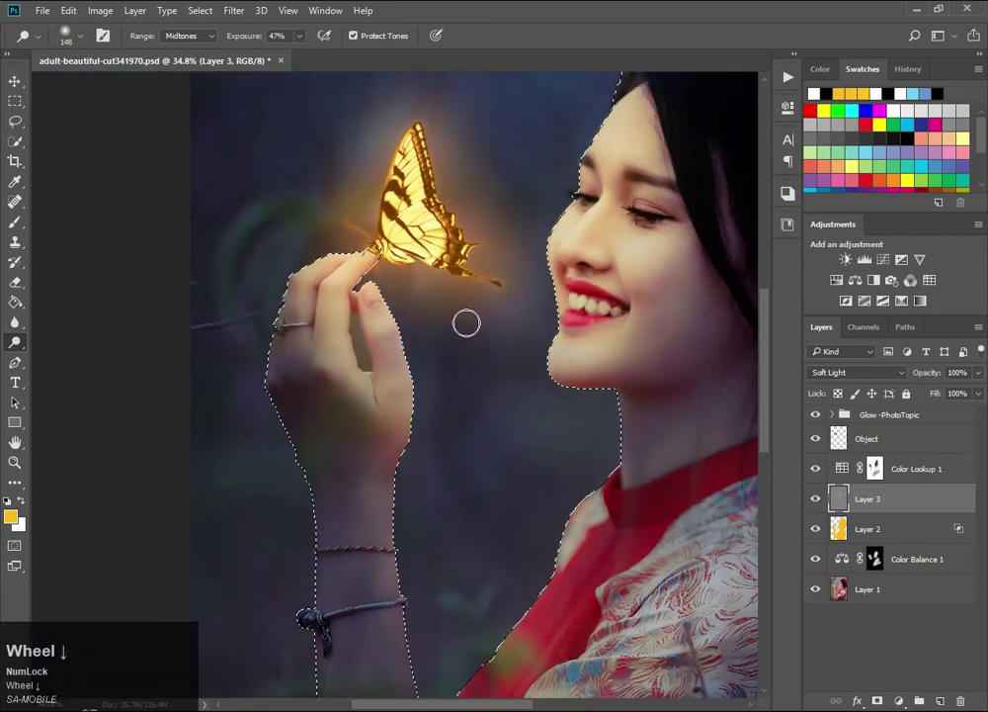
pyautogui.scroll(3)
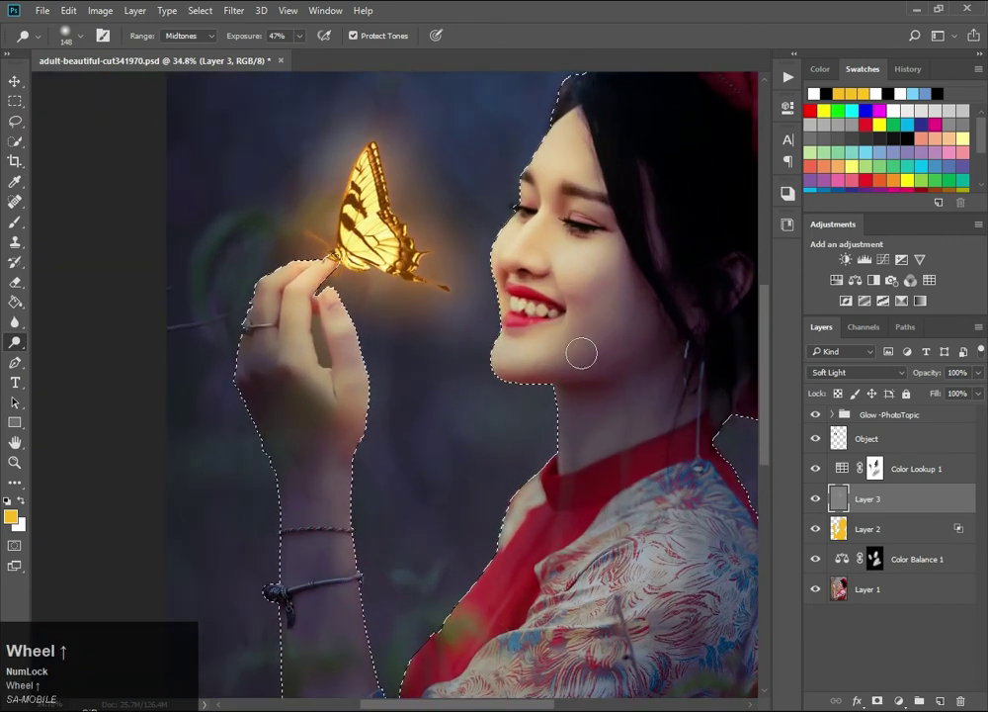
pyautogui.scroll(-3)
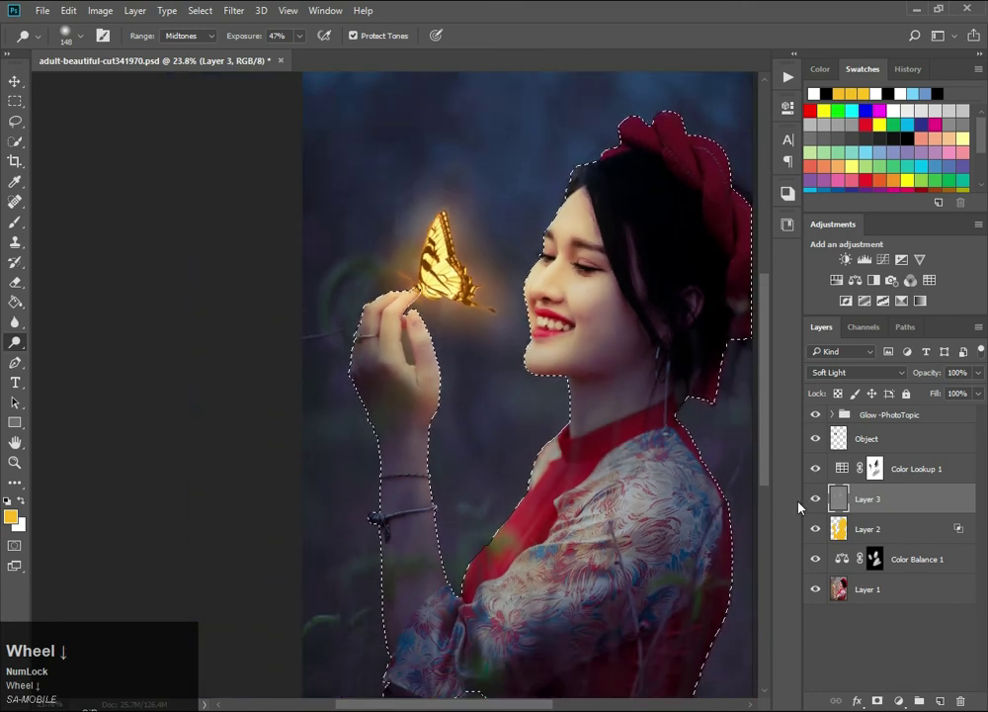
pyautogui.click(824, 507)
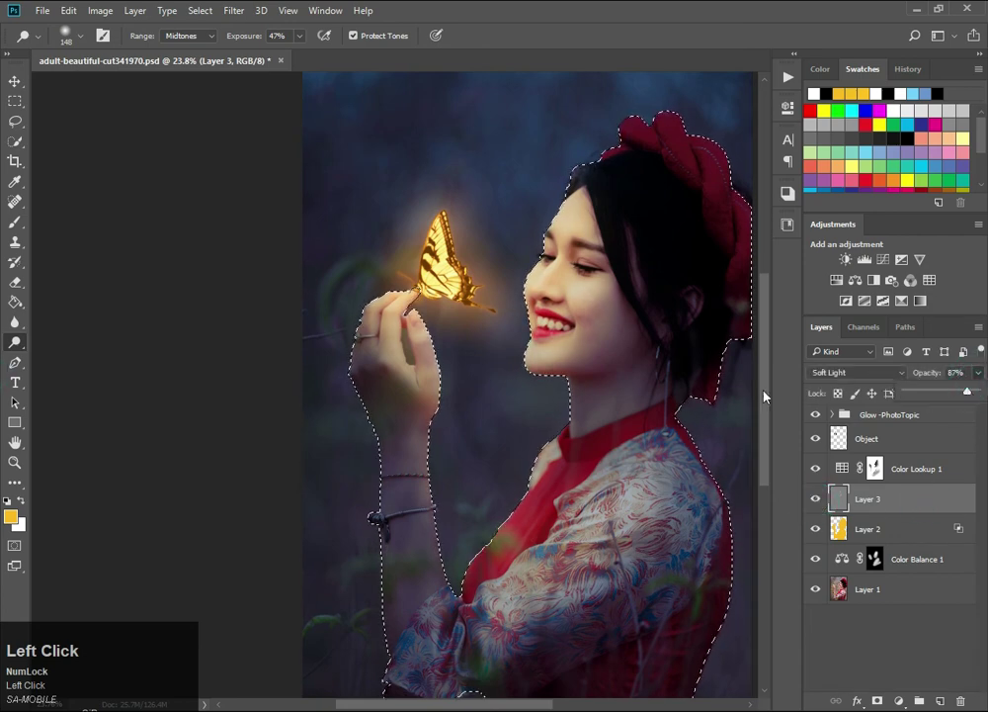
# - Clear the woman selection and select the original photo layer
pyautogui.press('ctrl+d')
pyautogui.scroll(-3)
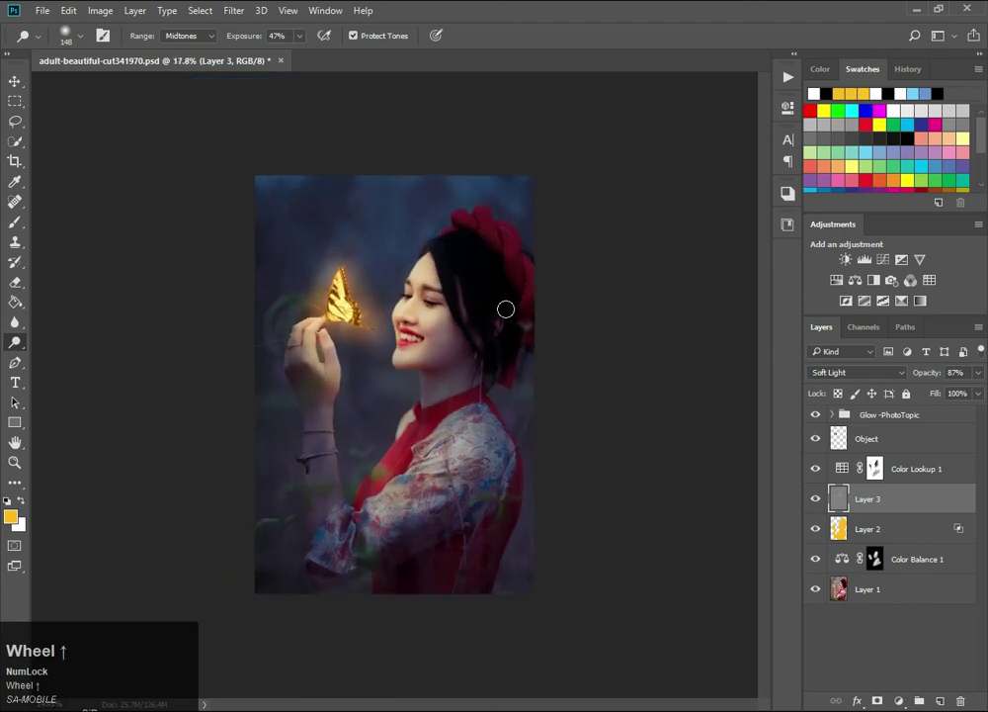
pyautogui.scroll(3)
pyautogui.click(899, 592)
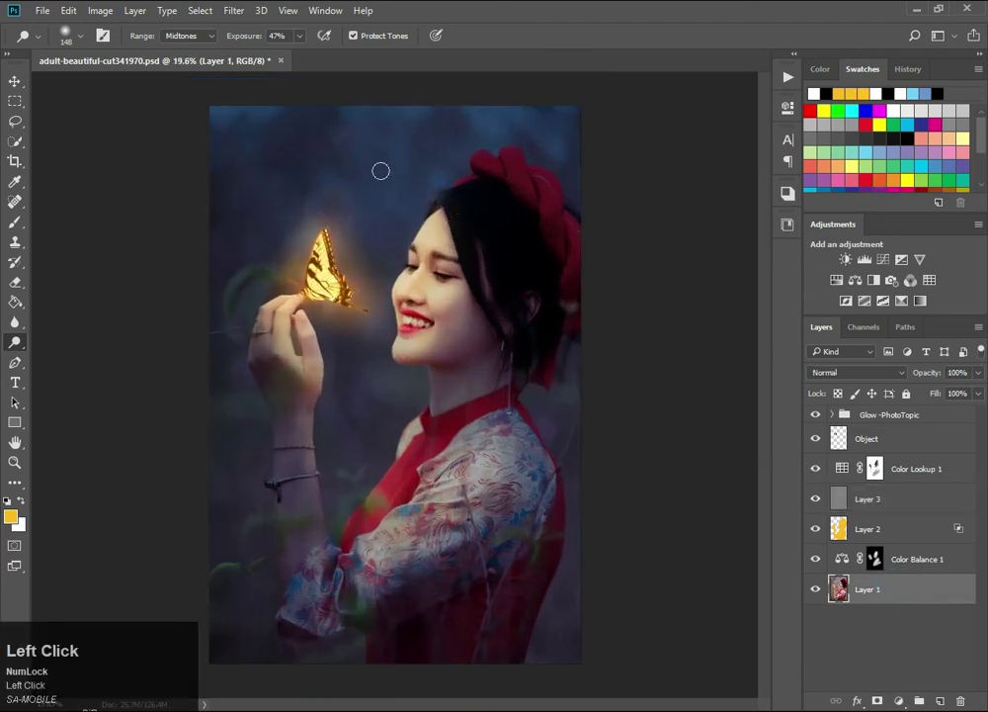
# - Apply a Camera Raw Filter to the photo layer, adding a dark vignette around the woman and butterfly
pyautogui.click(230, 5)
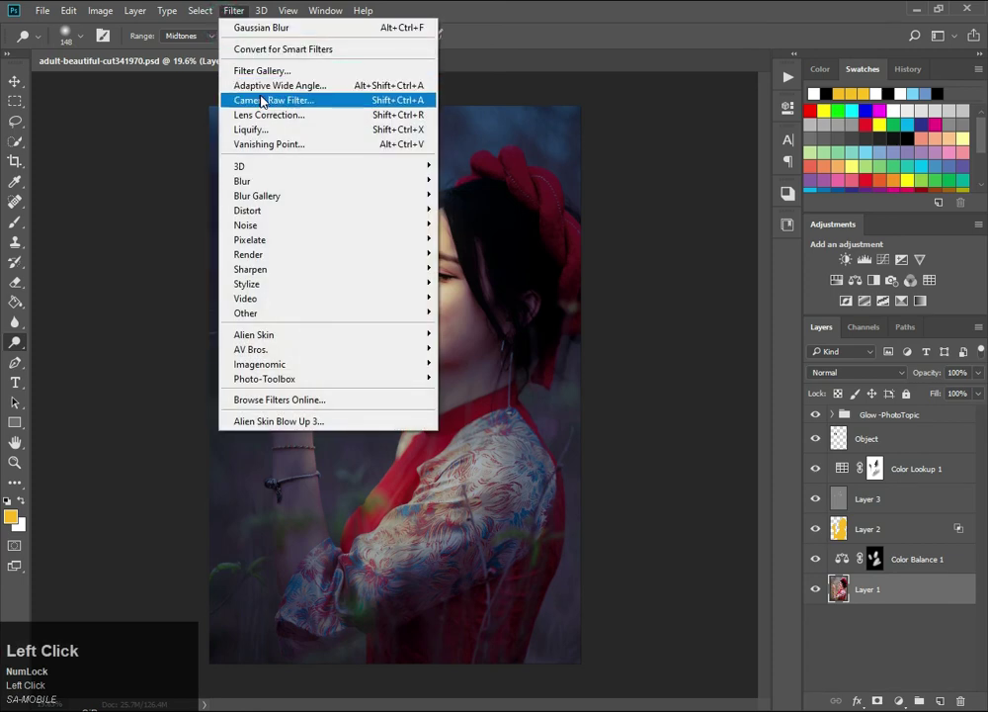
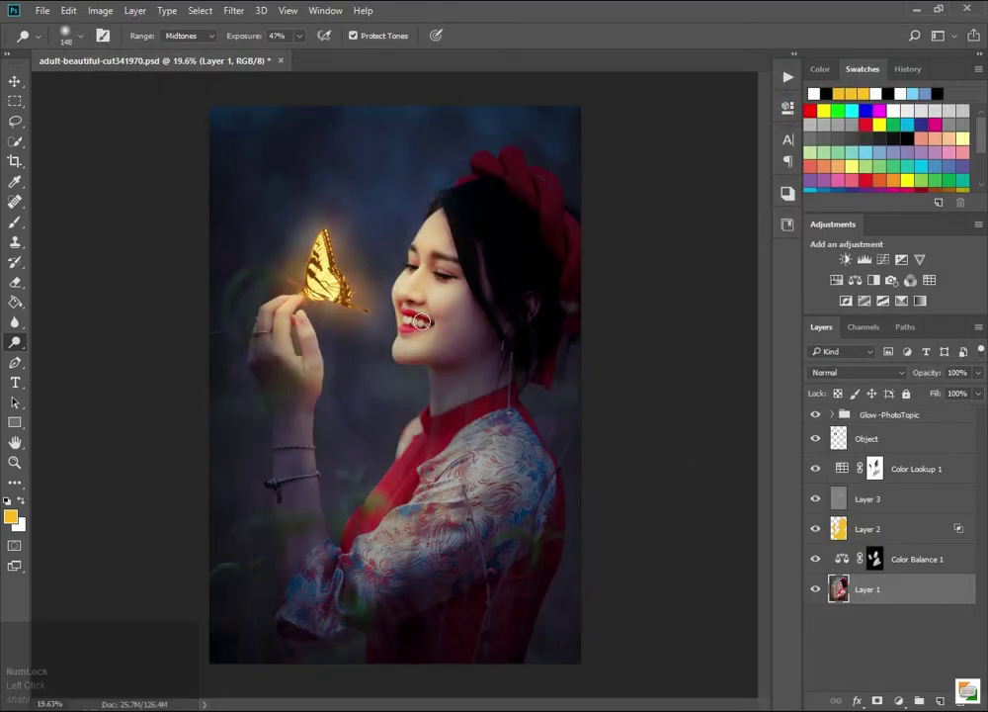
pyautogui.scroll(-3)
pyautogui.scroll(3)
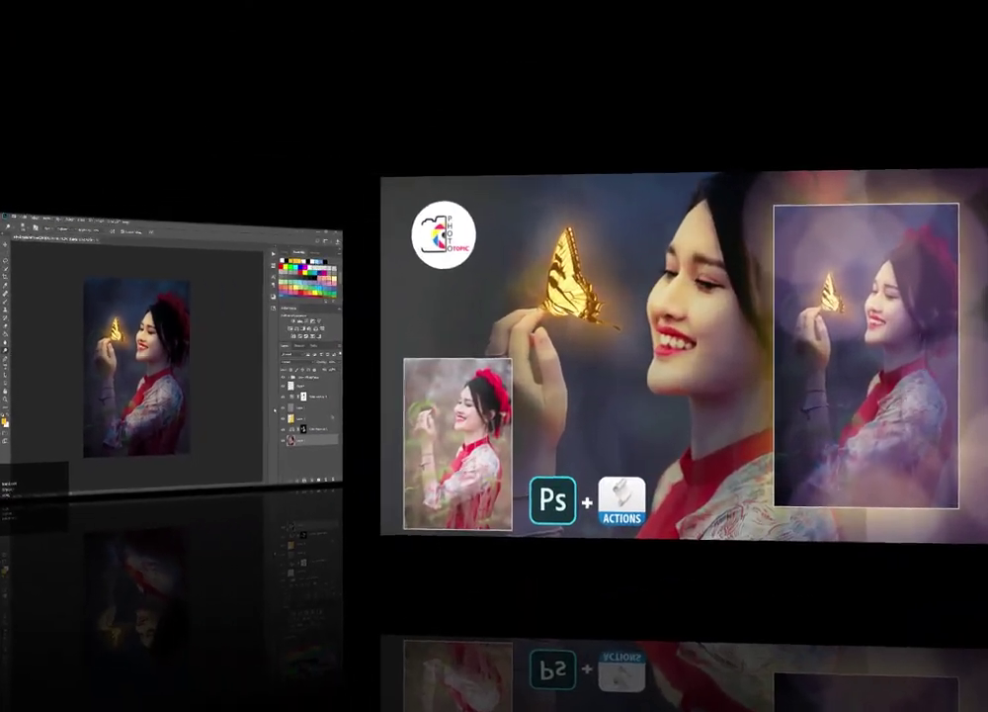